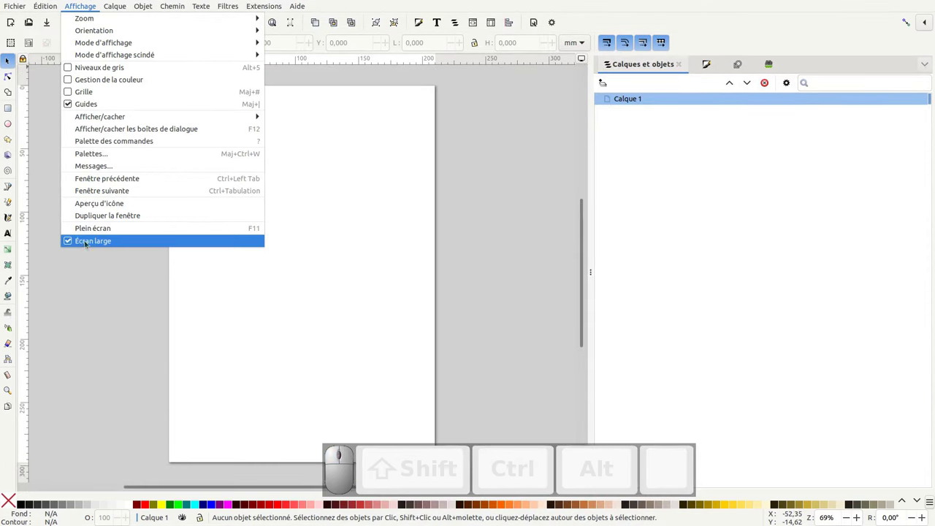
Disable the wide-screen layout and close the Layers and Objects panel to clear the canvas
left_click(88, 243)
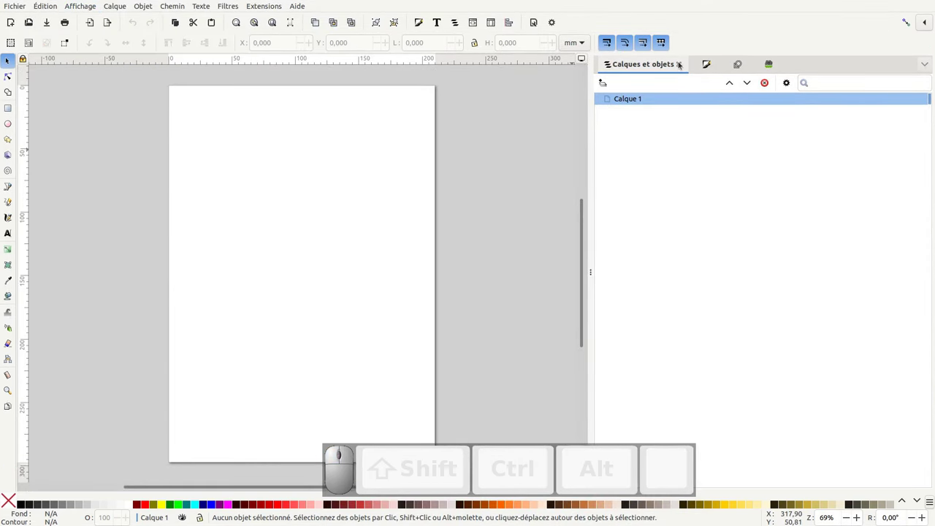
left_click(682, 61)
left_click(678, 63)
scroll("up", 3)
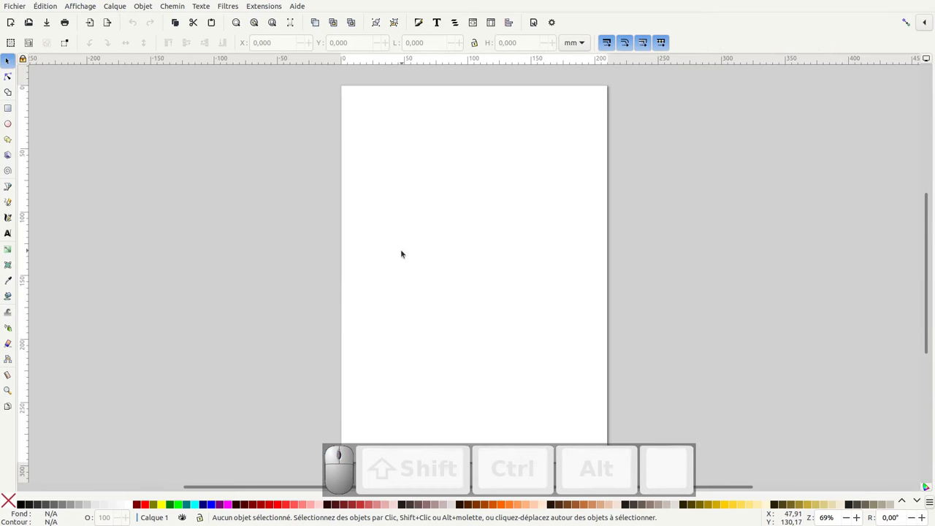
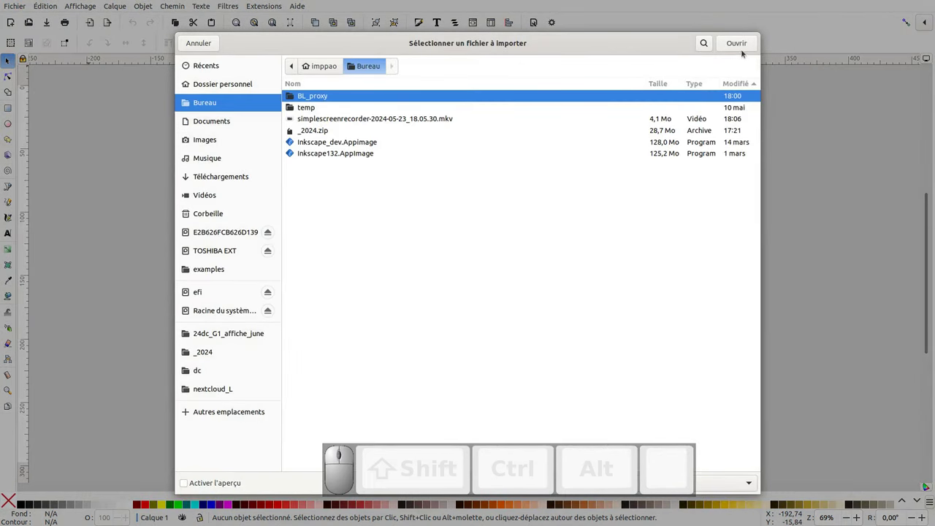
Import the game poster image and position it to cover most of the page
key("Escape")
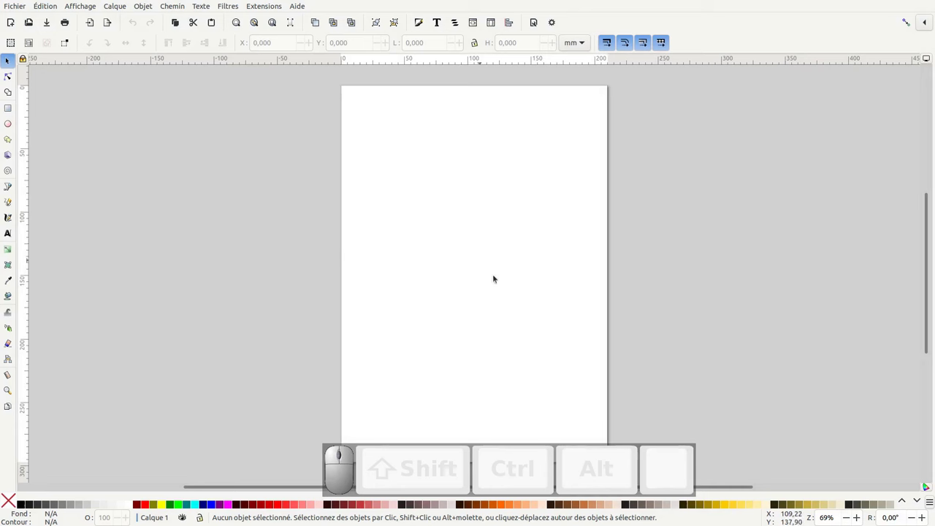
key("ctrl+v")
left_click_drag(555, 214, 507, 205)
scroll("down", 3)
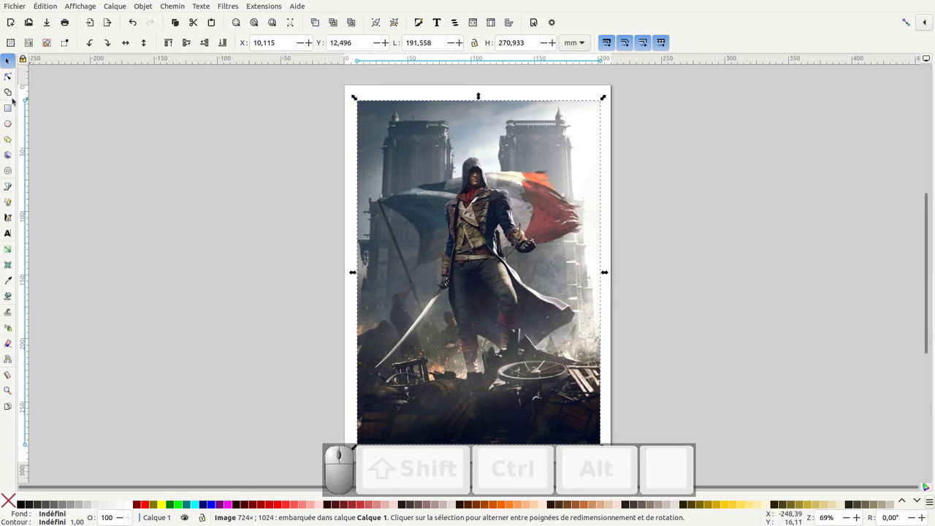
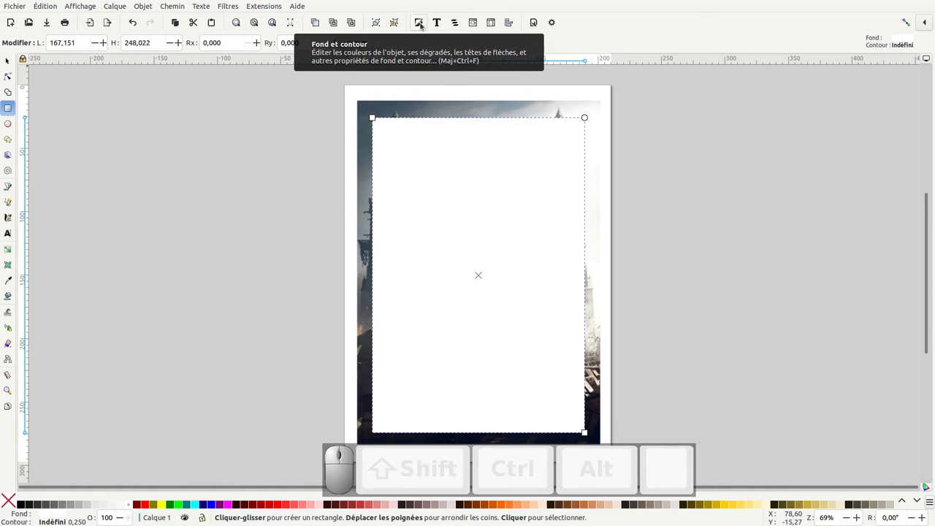
Fill the covering rectangle white and blur it to about 21.4 in Fill and Stroke
left_click(424, 23)
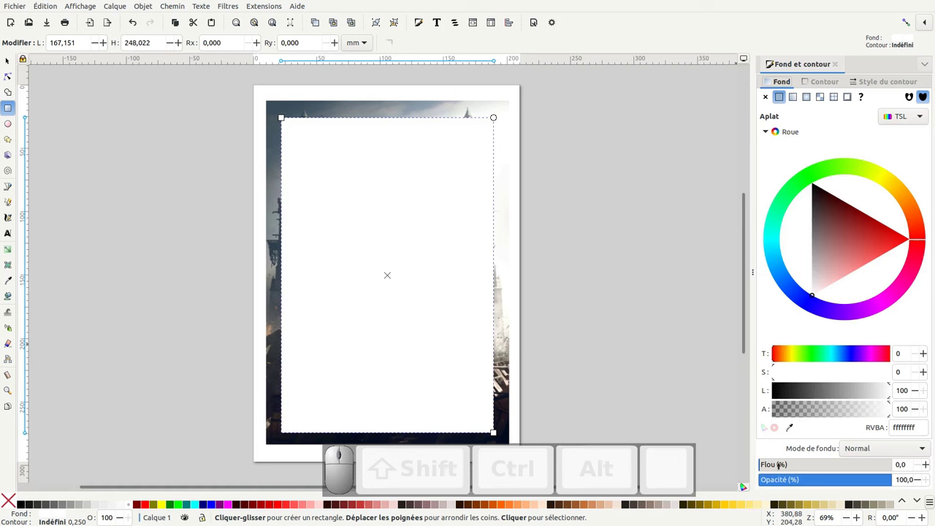
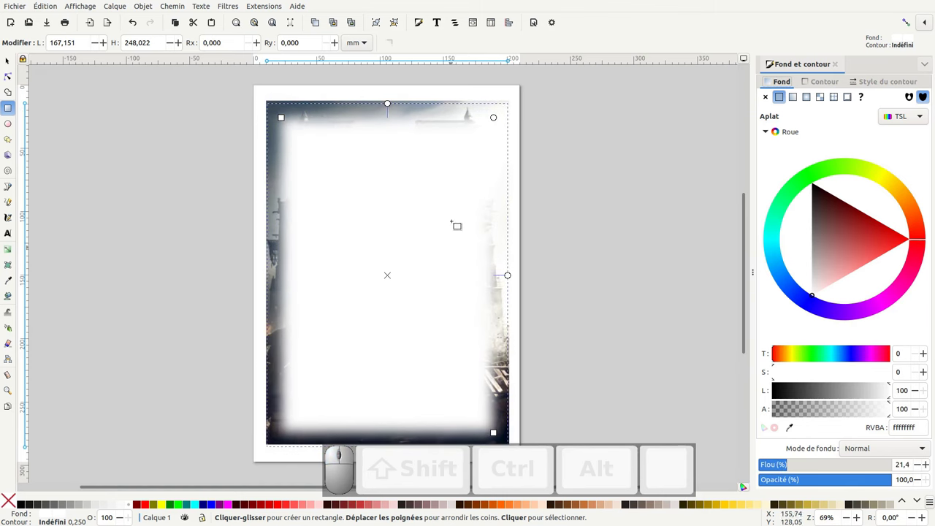
left_click(94, 3)
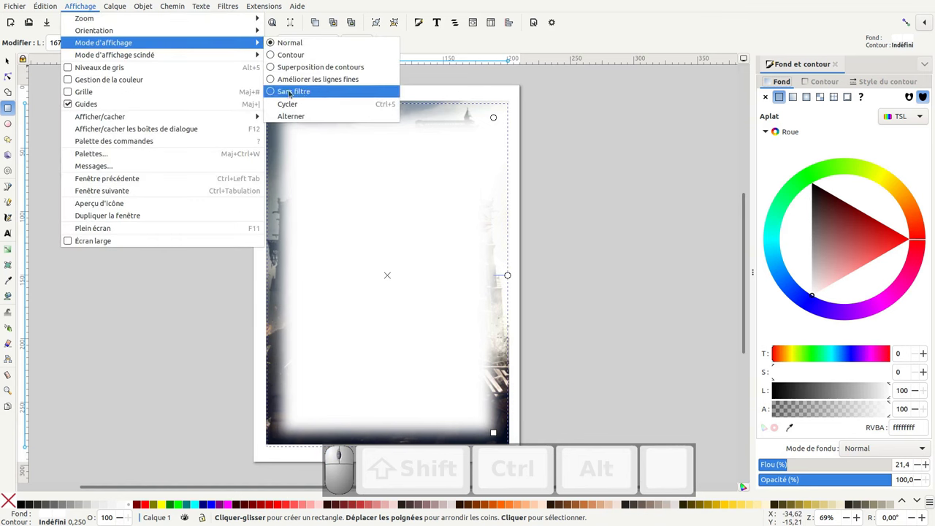
Show Layers and Objects and rubber-band select the blurred rectangle with the poster image
left_click(296, 42)
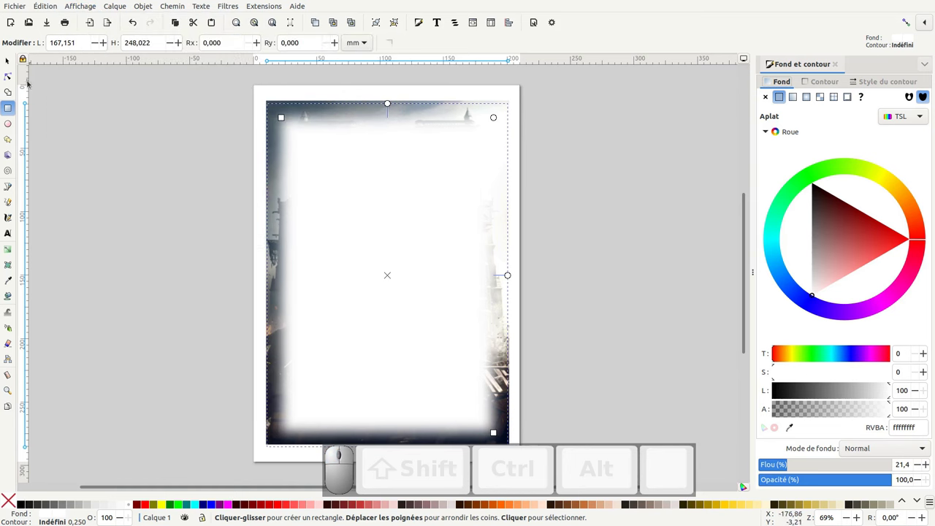
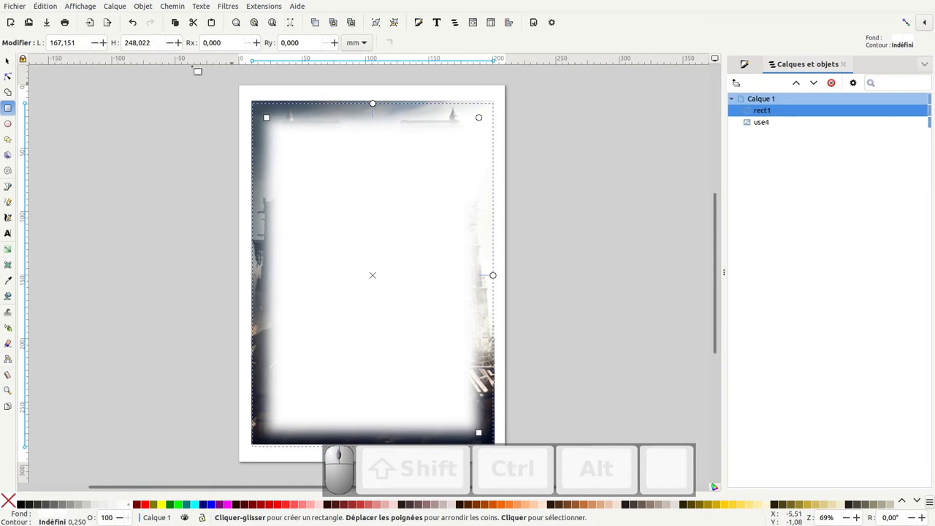
left_click(9, 61)
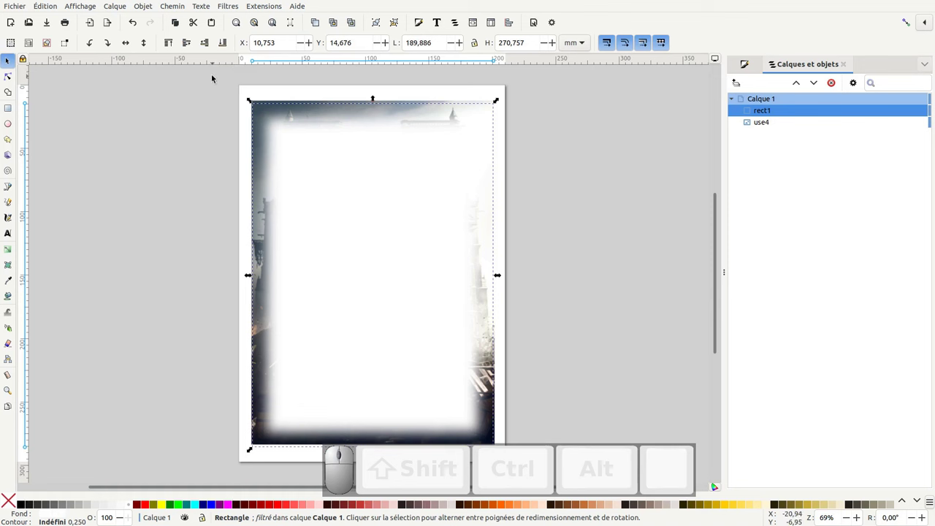
left_click_drag(216, 79, 586, 455)
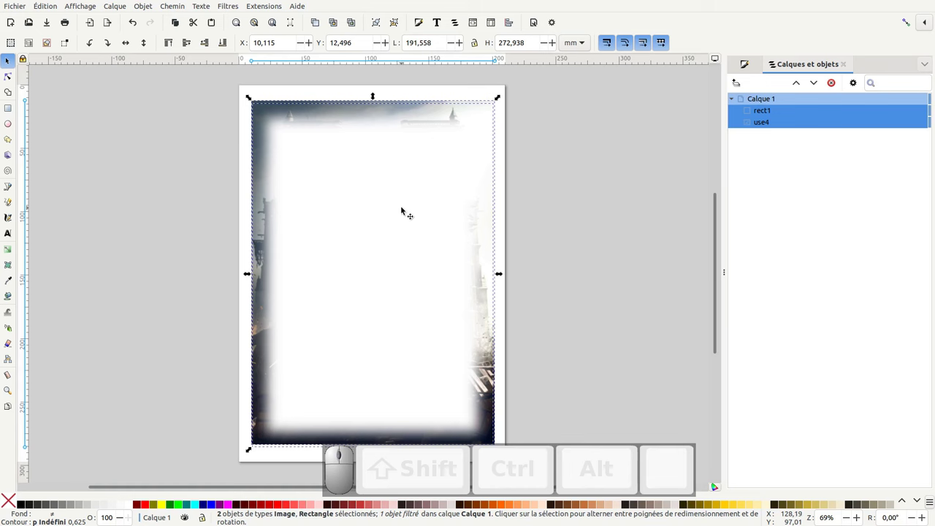
Set the blurred white rectangle as a mask on the poster via Objet > Masque > Définir
right_click(405, 210)
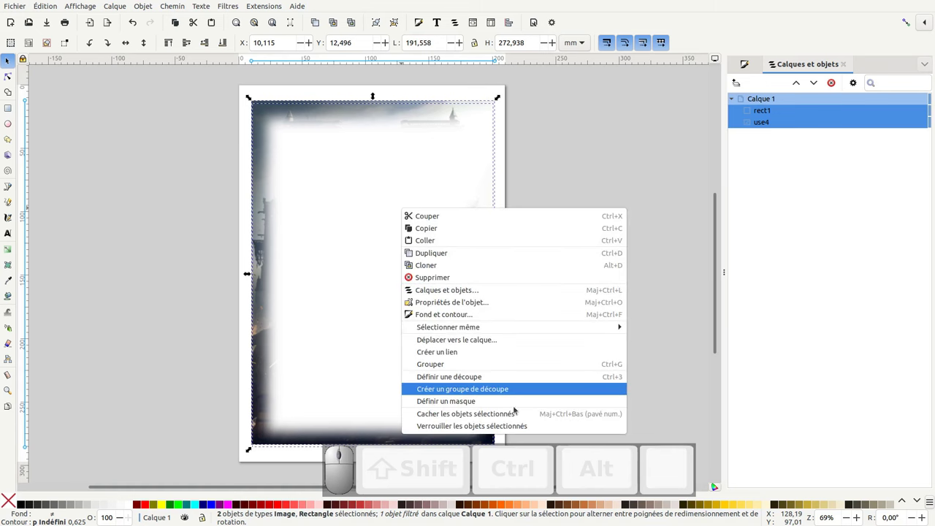
left_click(148, 2)
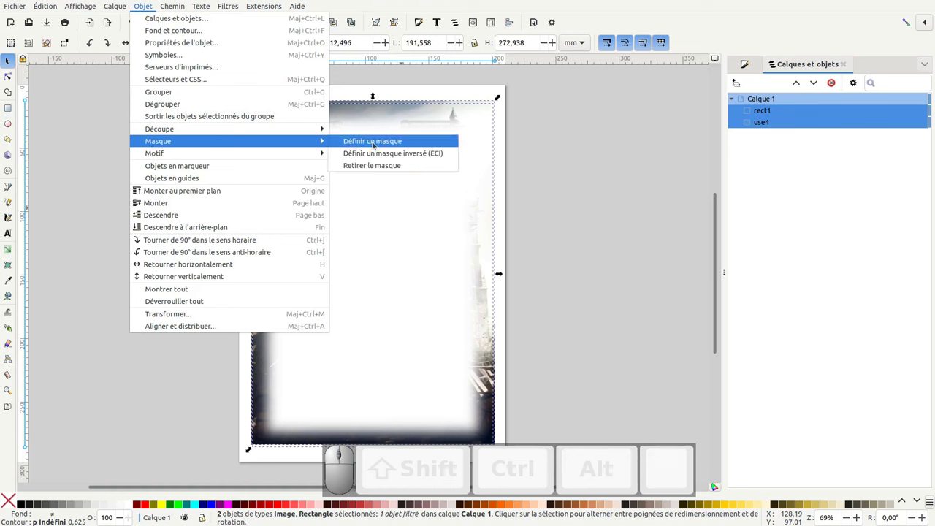
left_click(410, 143)
left_click(589, 215)
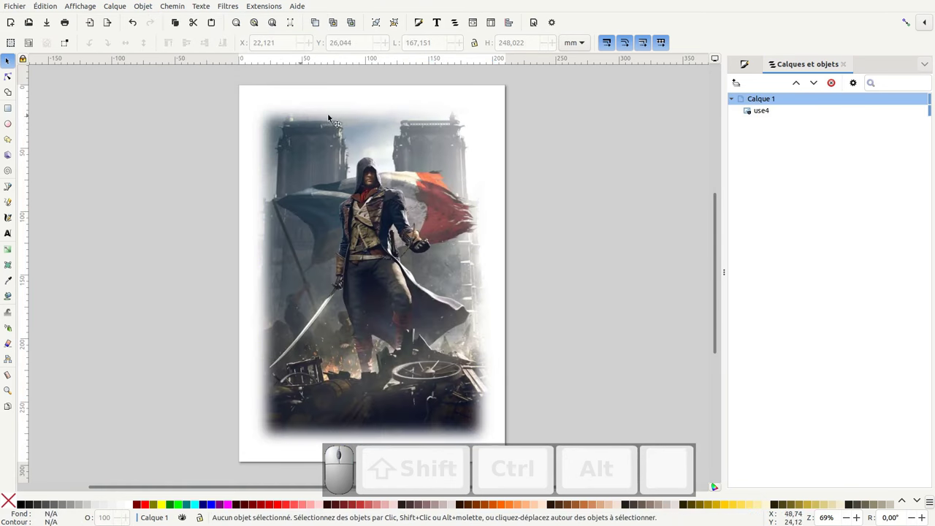
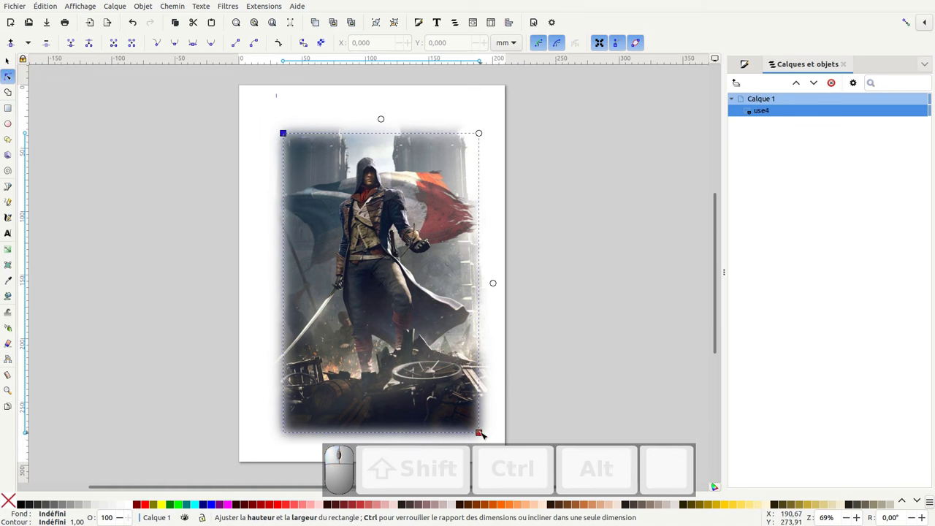
Shrink the mask rectangle for a narrower fade and round its corners with the Node tool
left_click_drag(485, 437, 480, 139)
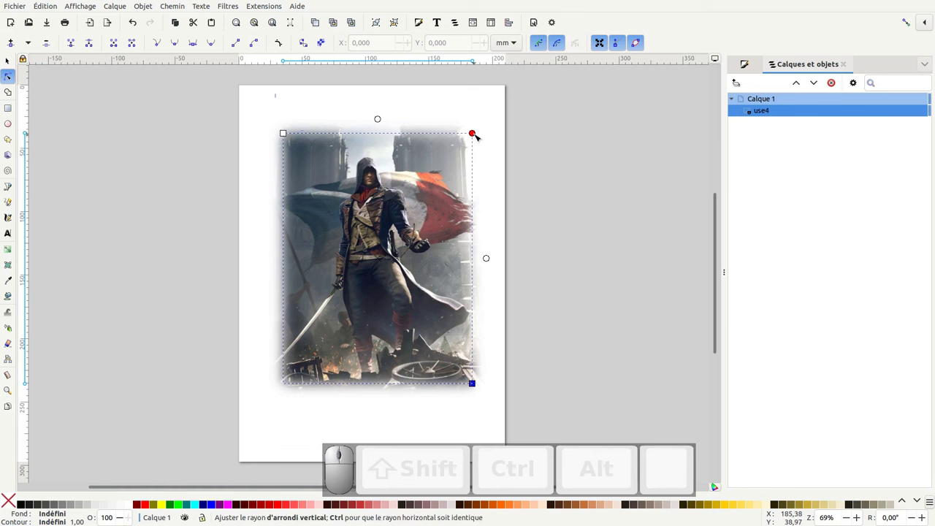
left_click_drag(480, 137, 471, 145)
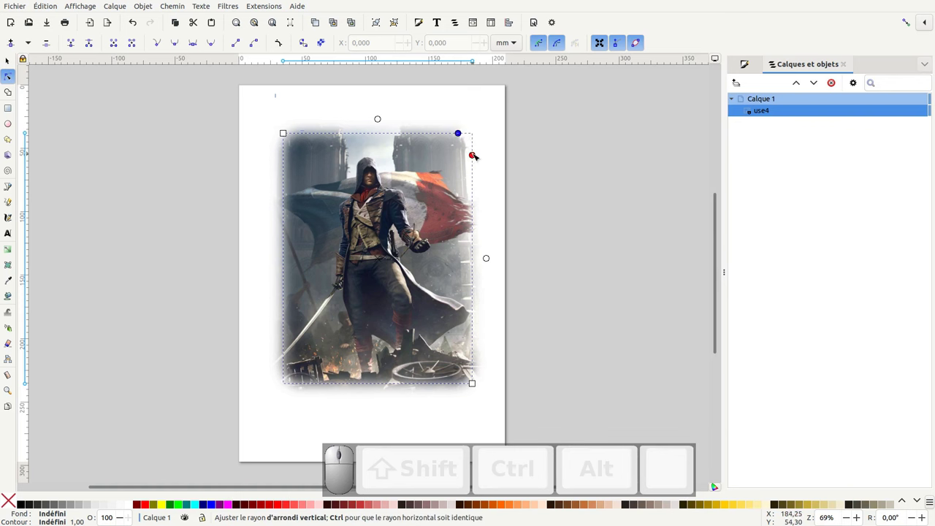
left_click_drag(479, 157, 407, 126)
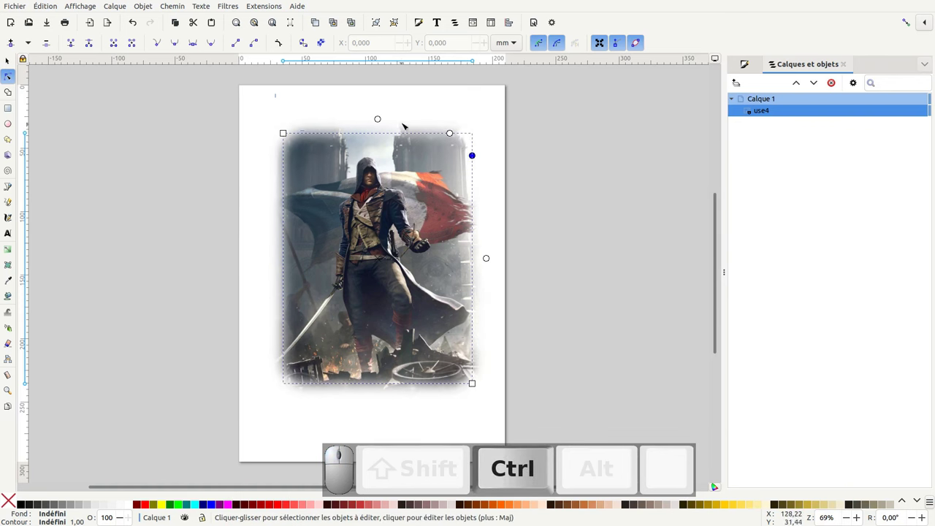